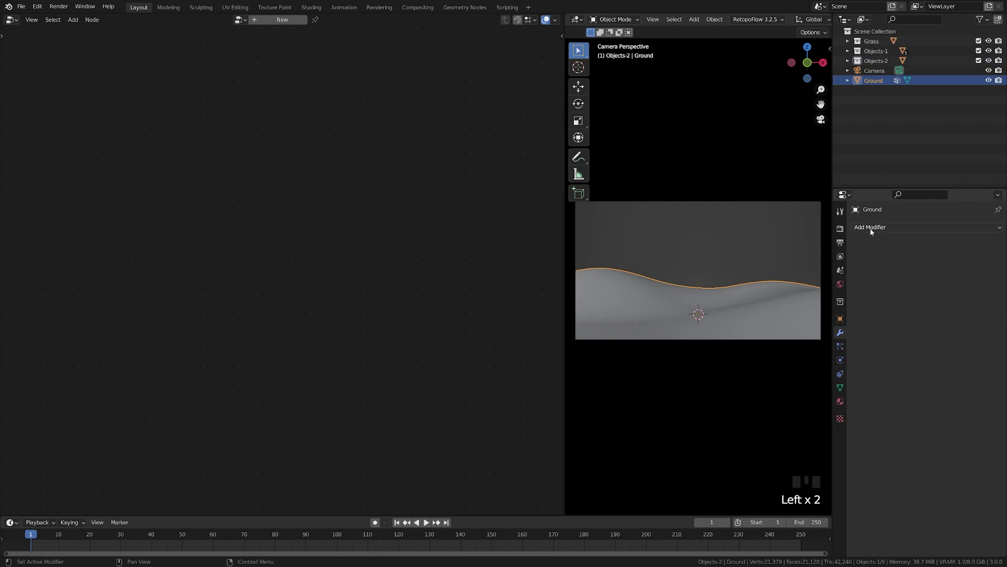
- Create a new Geometry Nodes modifier and node group on the Ground object
left_click_drag(873, 231, 703, 271)
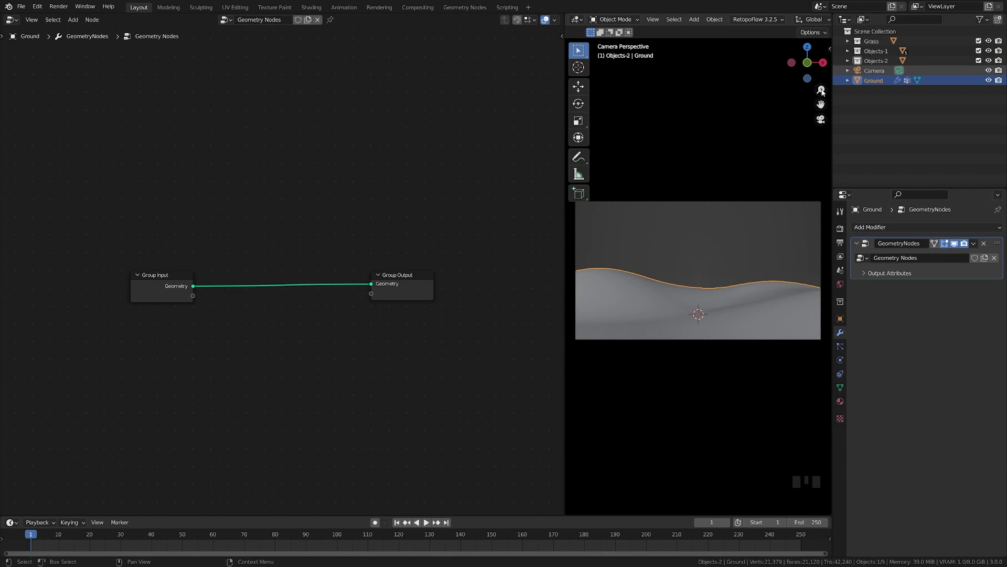
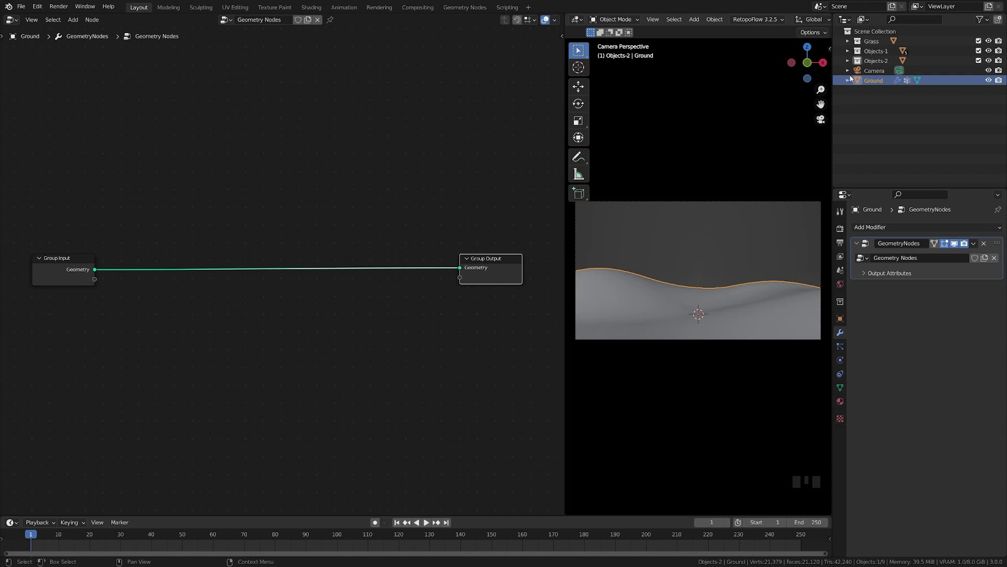
left_click(850, 65)
left_click(851, 54)
left_click(852, 43)
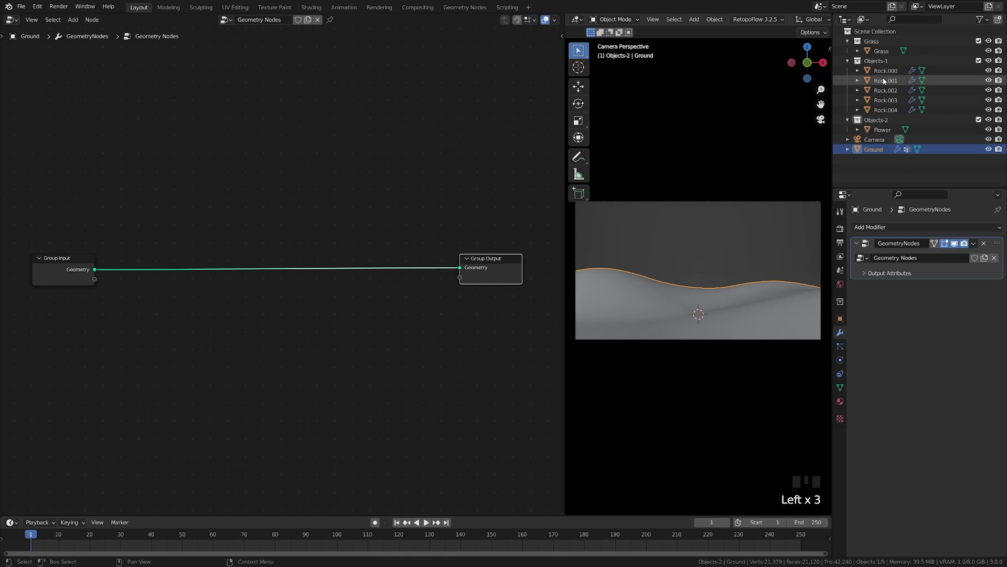
left_click(850, 65)
left_click(852, 75)
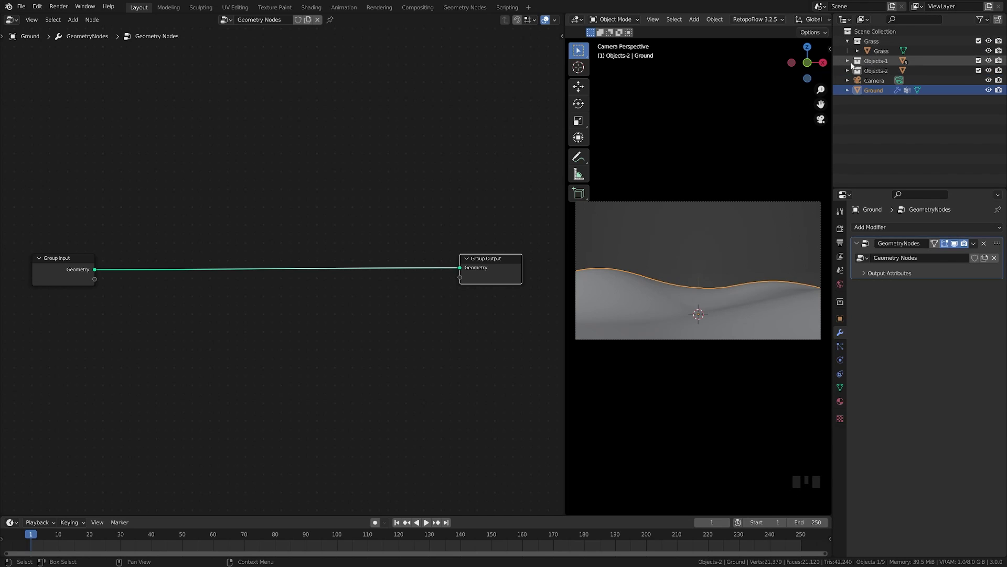
left_click(851, 62)
left_click(852, 62)
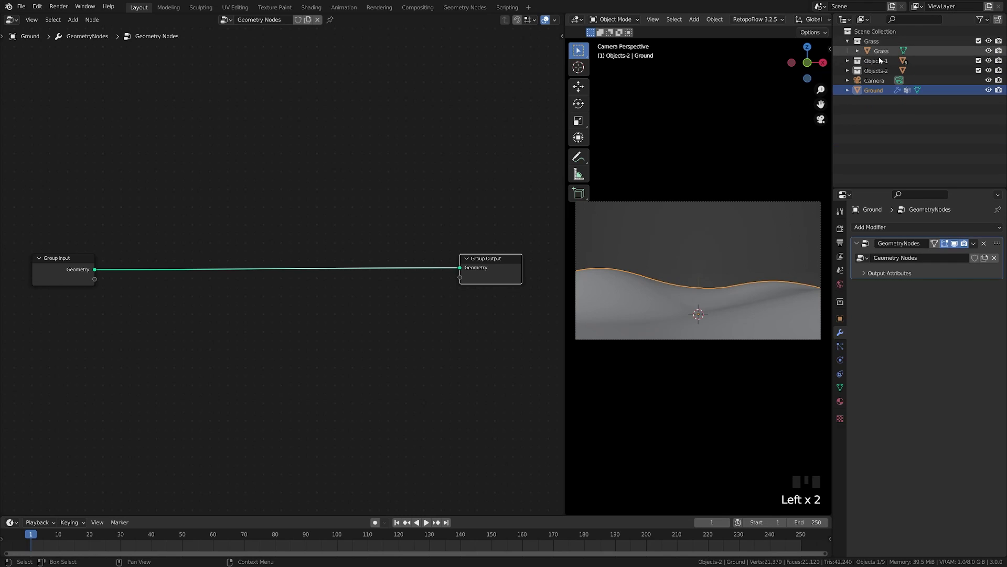
left_click(851, 43)
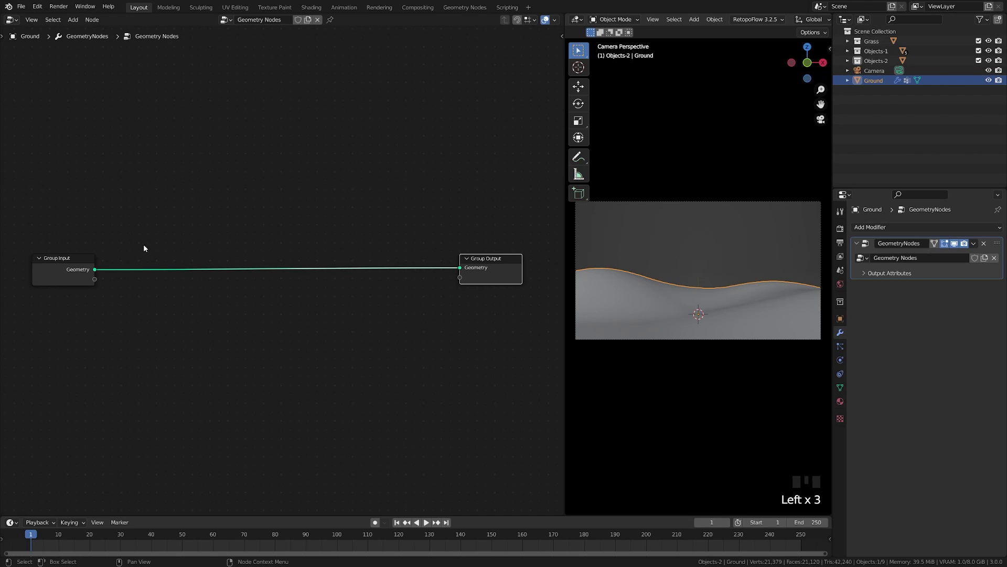
- Drop an Instance on Points node onto Ground's geometry link and begin adding the Grass Collection Info node
left_click_drag(129, 283, 73, 250)
left_click(73, 251)
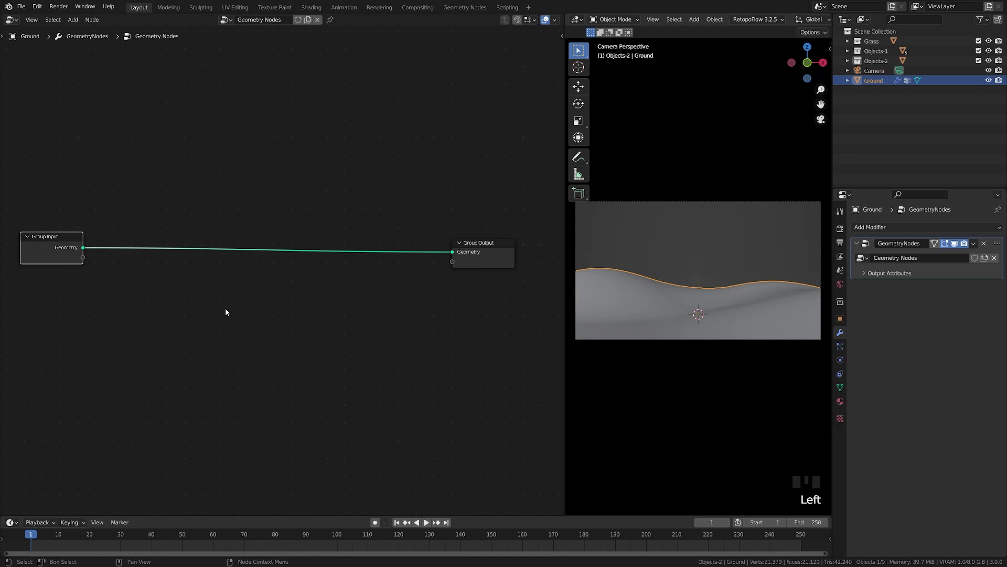
left_click(248, 332)
key("shift+a")
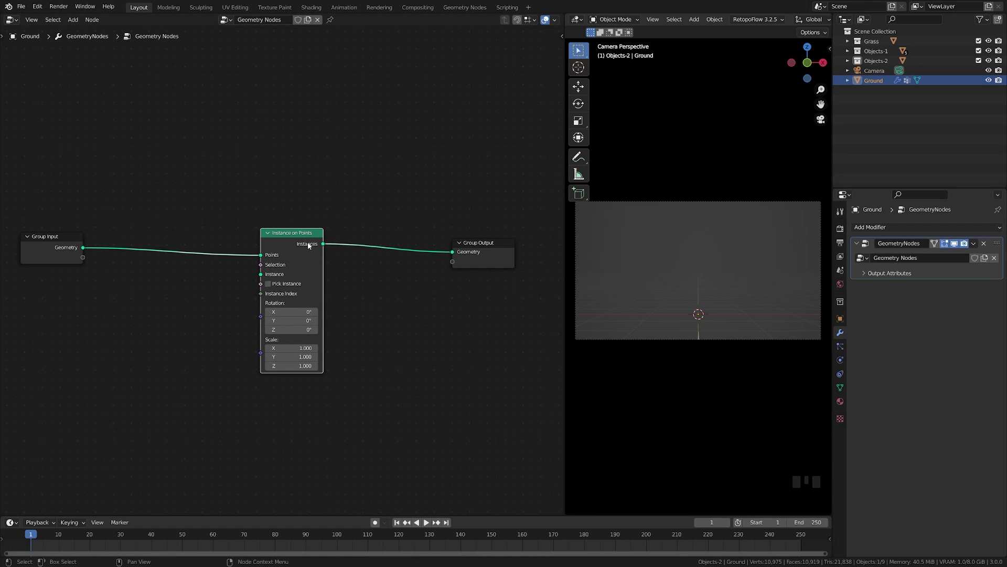
left_click_drag(303, 240, 174, 291)
key("shift+a")
key("l")
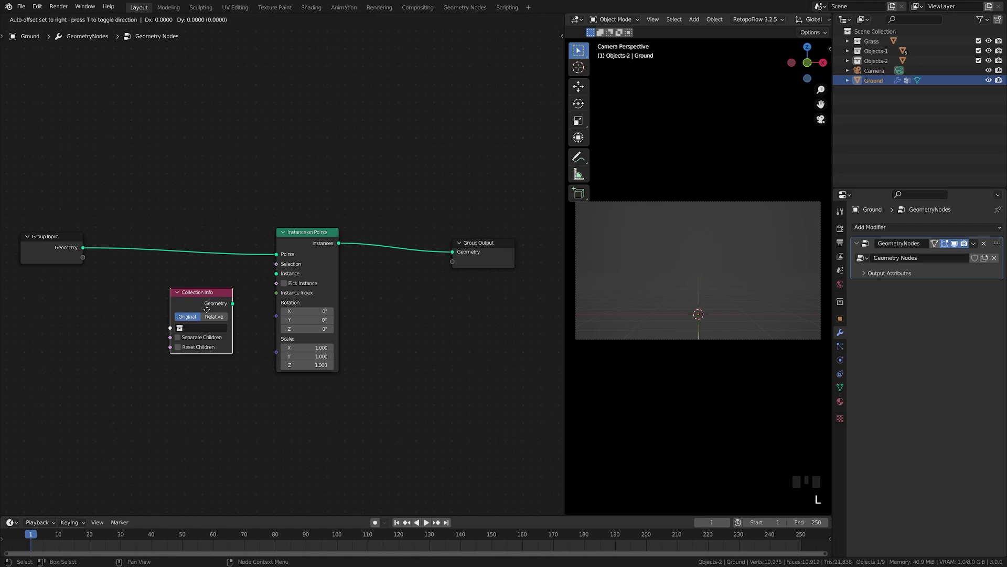
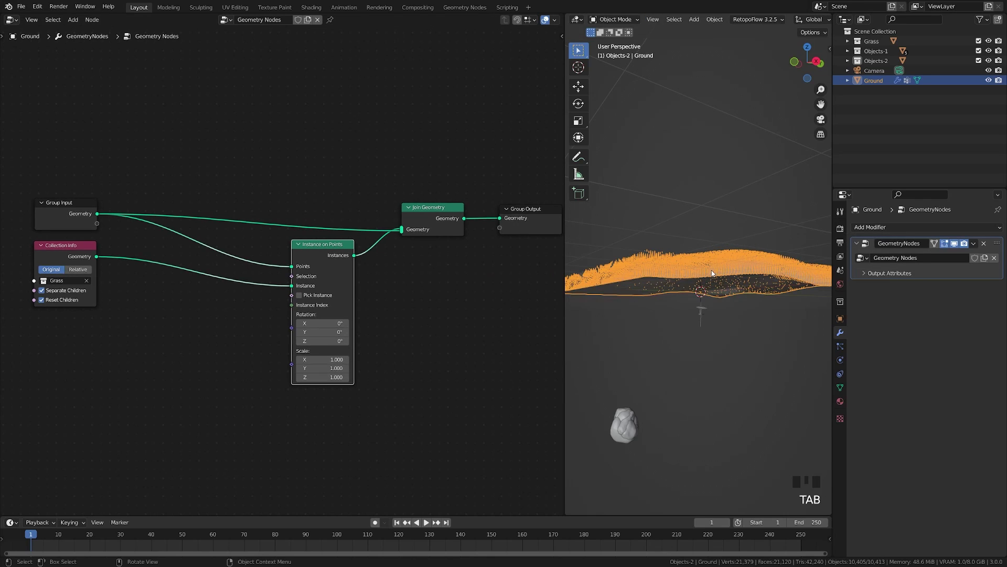
- Return to camera view and begin adding a Distribute Points on Faces node for the grass scatter
key("KP_0")
key("a")
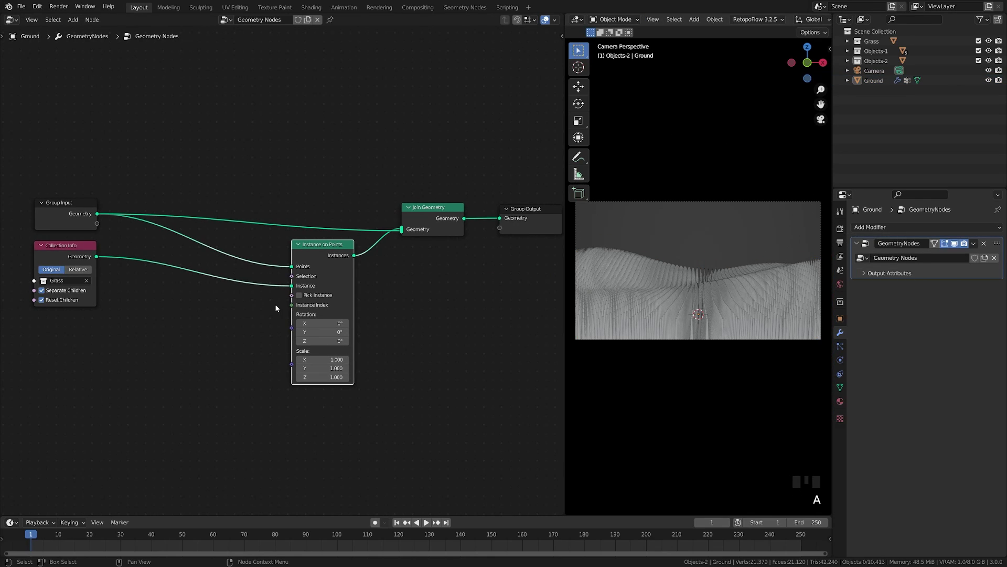
left_click_drag(260, 294, 119, 226)
key("shift+a")
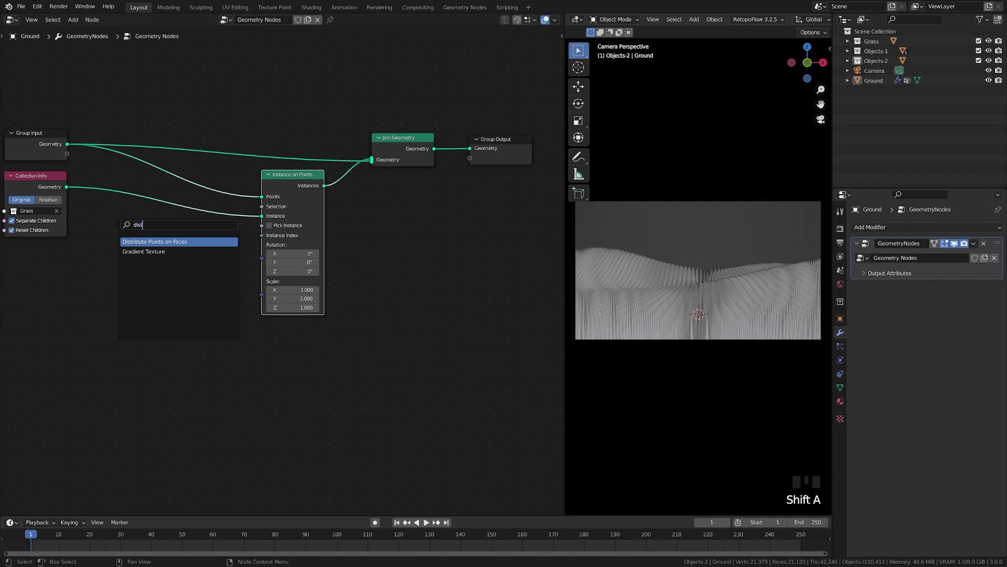
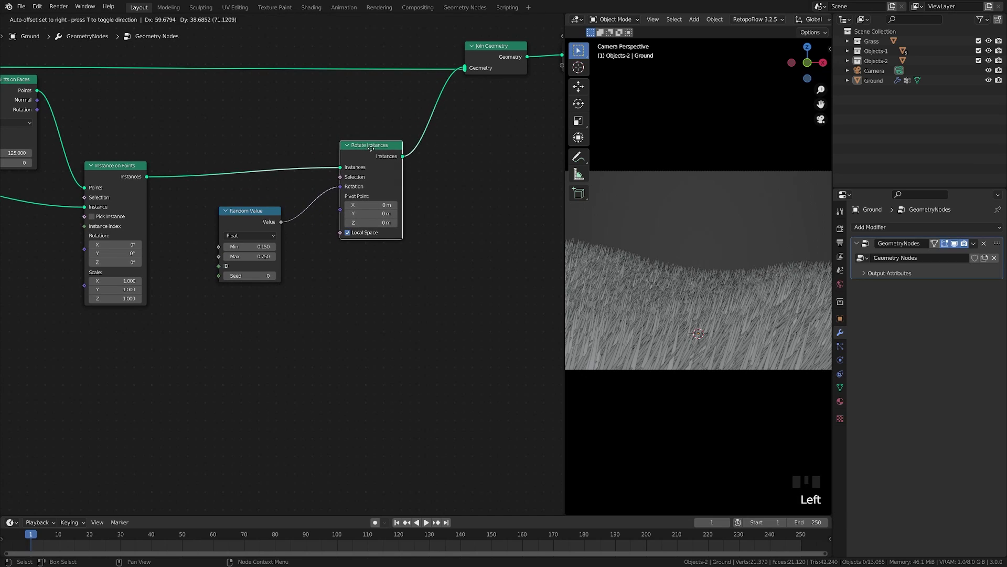
- Reposition the 0.3–0.6 Random Value scale node and bring the scatter nodes back into view
left_click(264, 222)
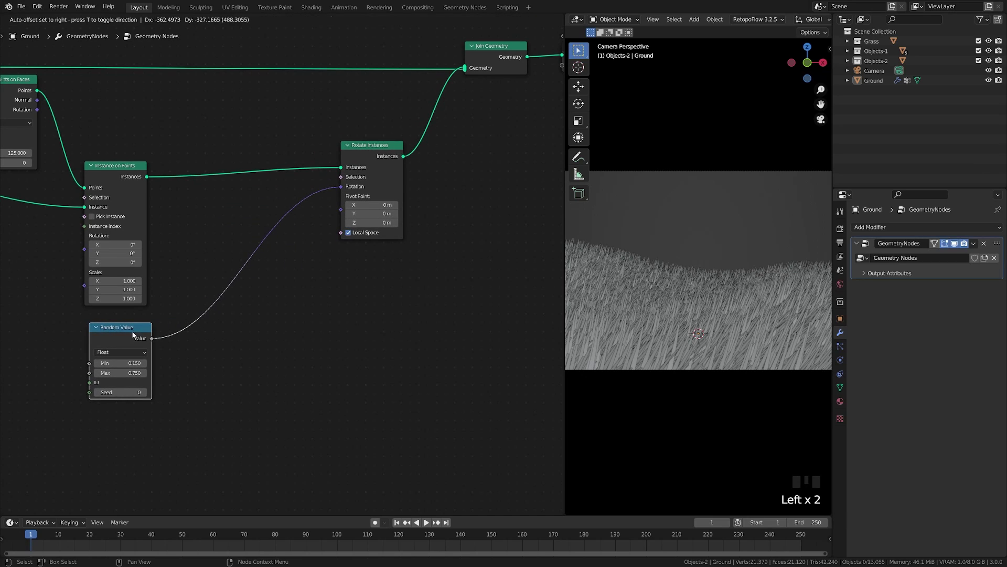
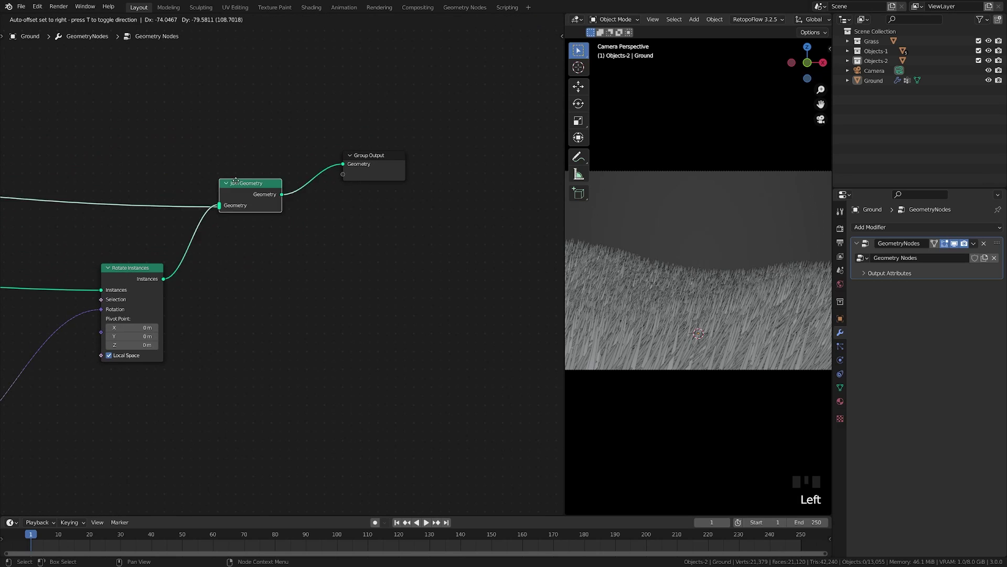
left_click(376, 158)
left_click_drag(155, 290, 643, 356)
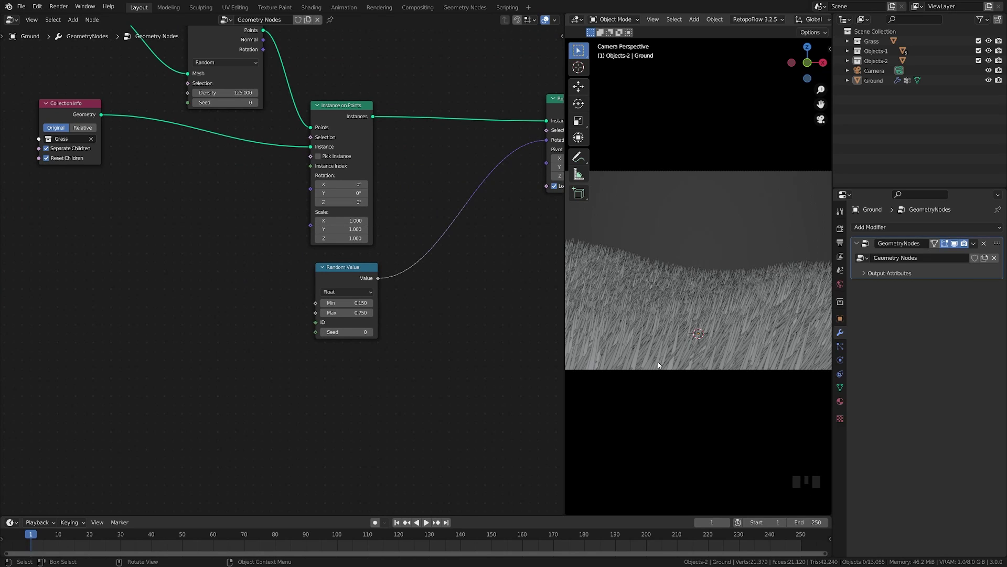
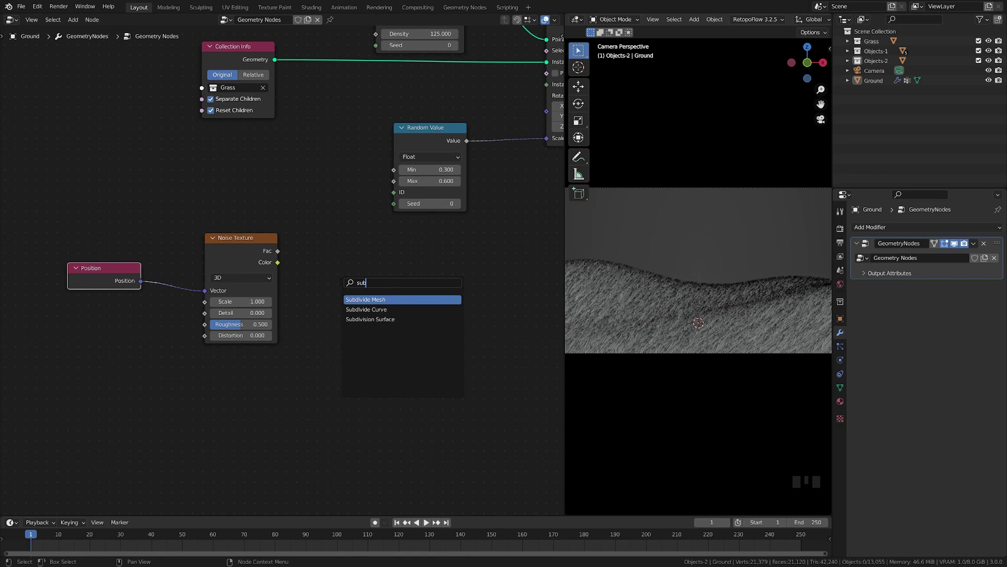
- Clear the node search to look up a Vector Math node for the Position–Noise Texture link
key("BackSpace")
key("BackSpace")
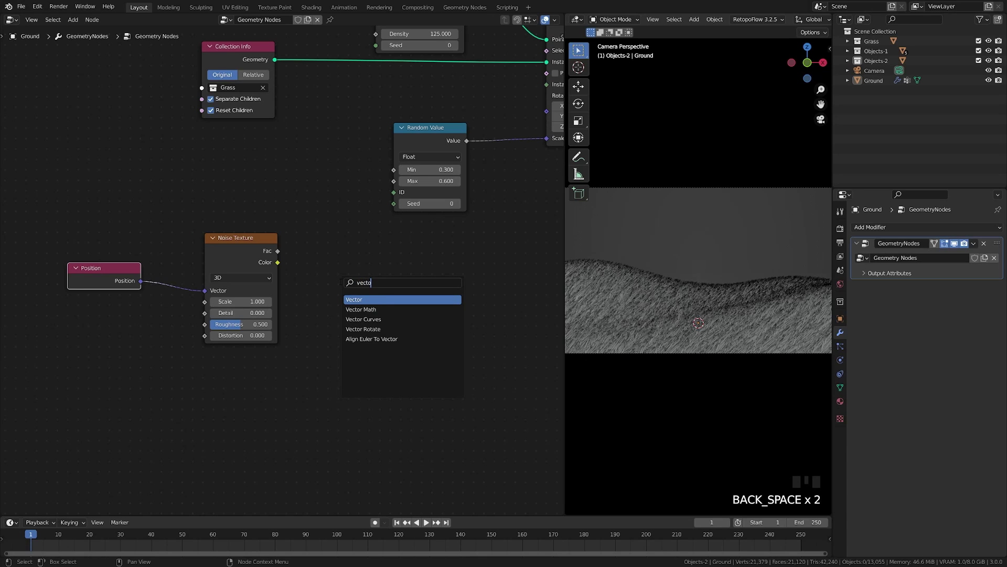
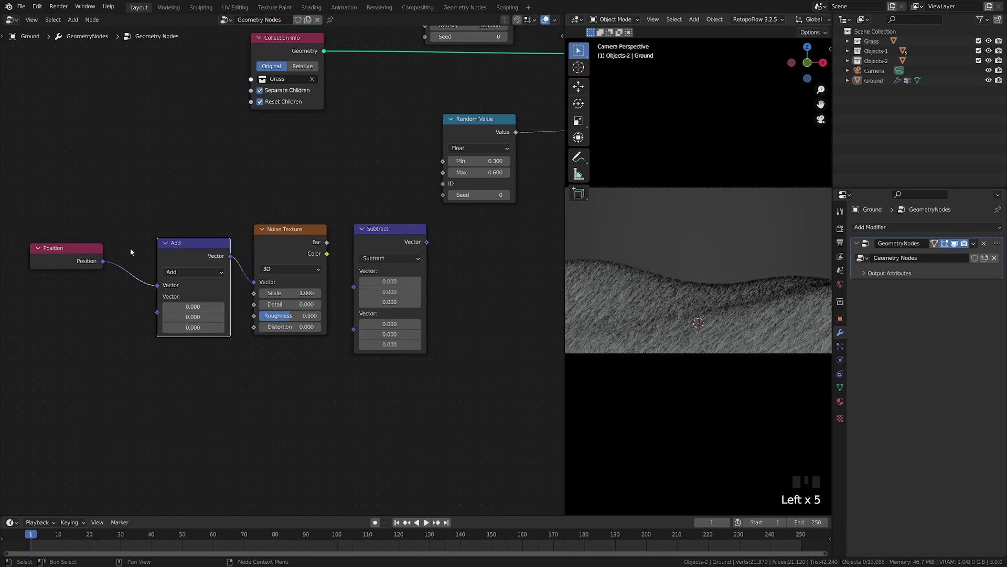
- Move the Position node next to the vector Add node
left_click_drag(108, 254, 89, 252)
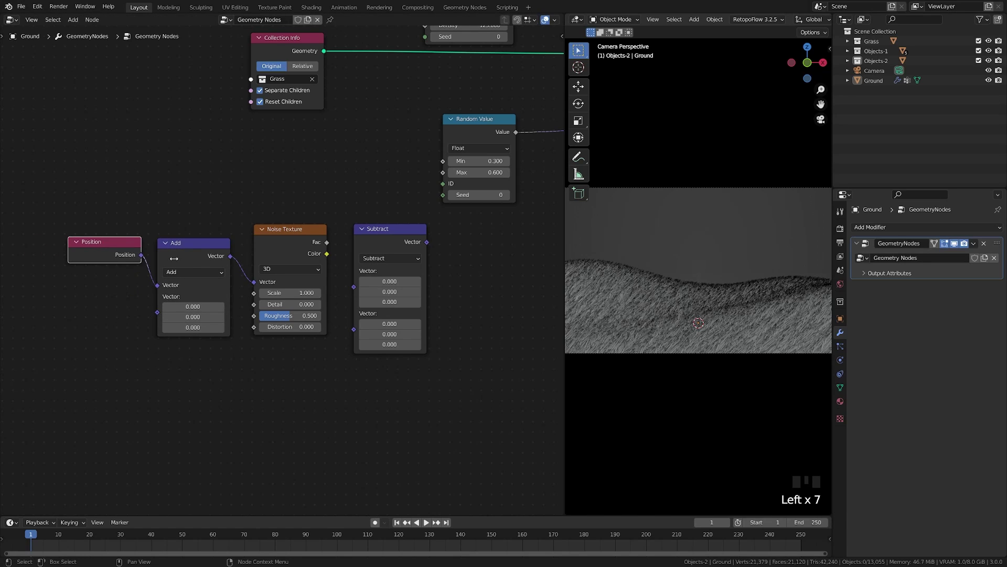
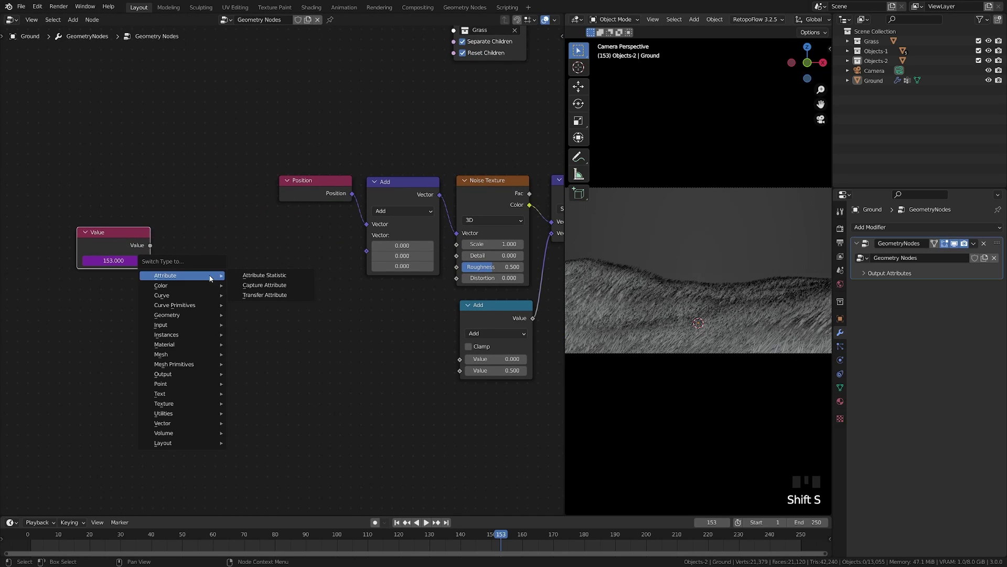
- Dismiss the context menu and search for a Math node to multiply the frame-driven Value
left_click(293, 355)
key("shift+a")
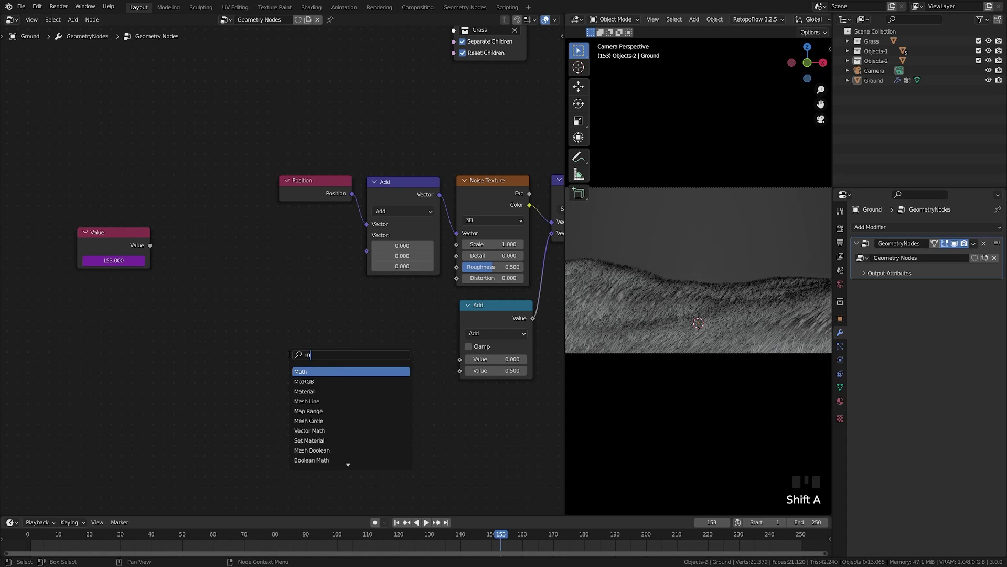
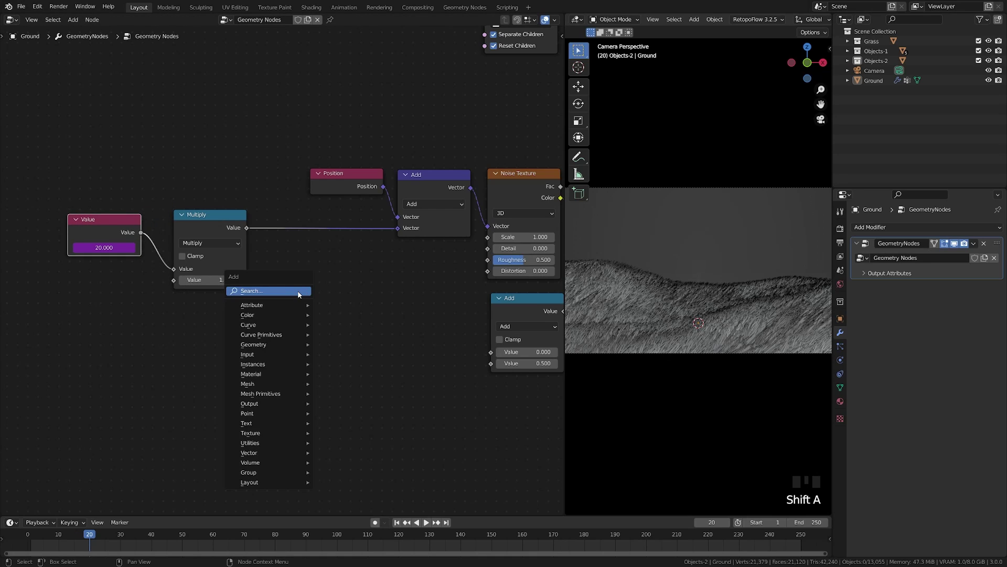
- Search for another Math node to add to the animation chain
key("shift+a")
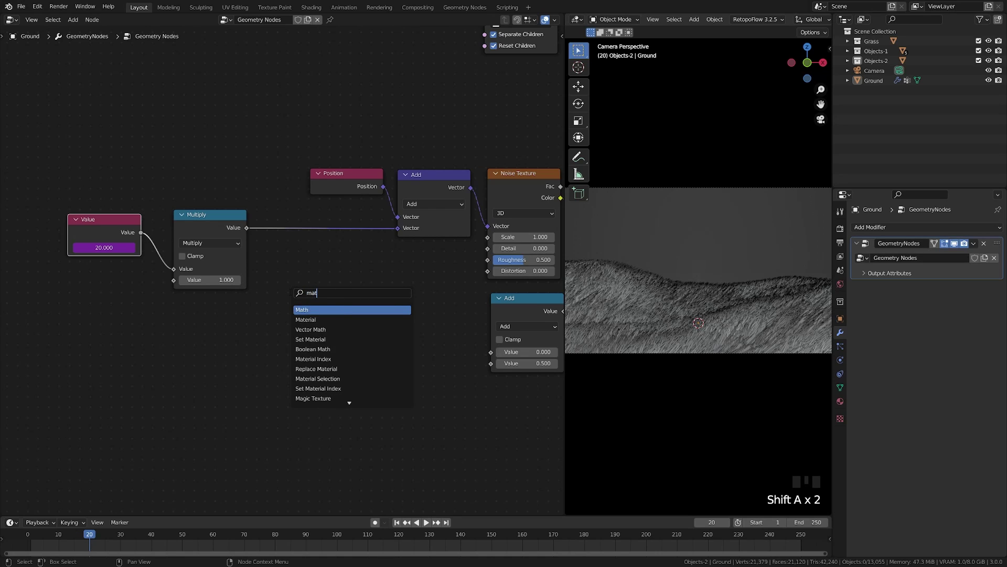
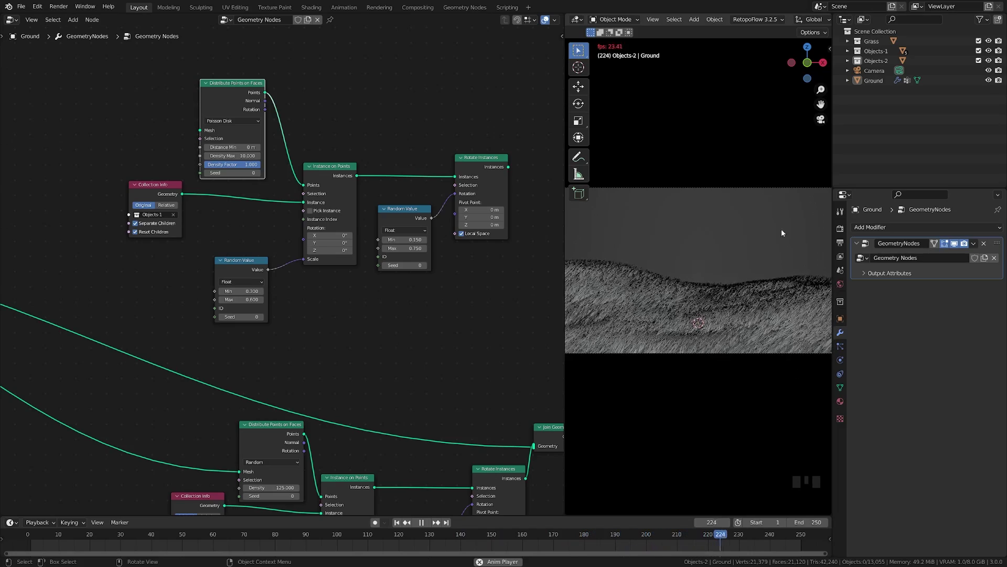
- Expand the Objects-1 collection in the Outliner to show its five rocks
left_click(849, 56)
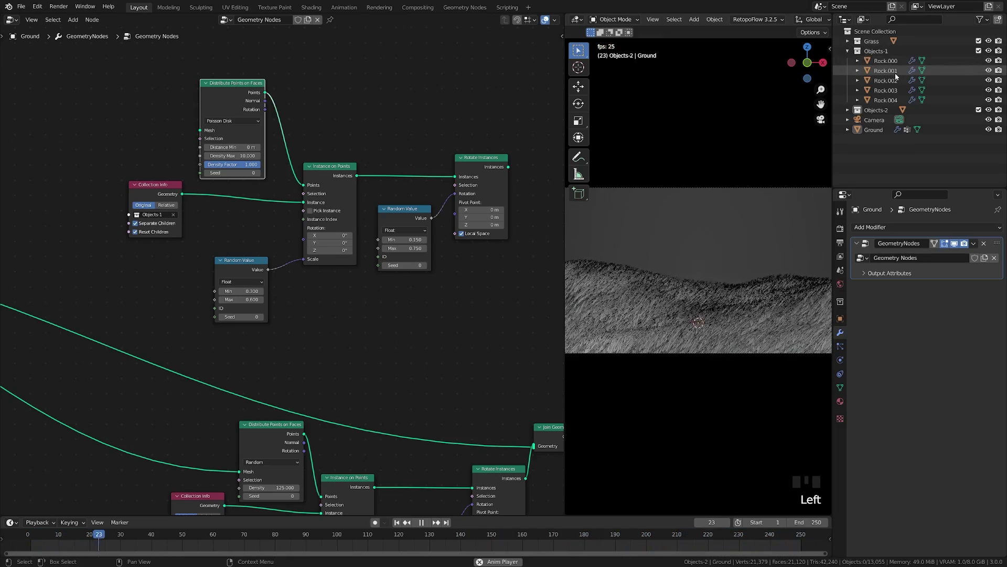
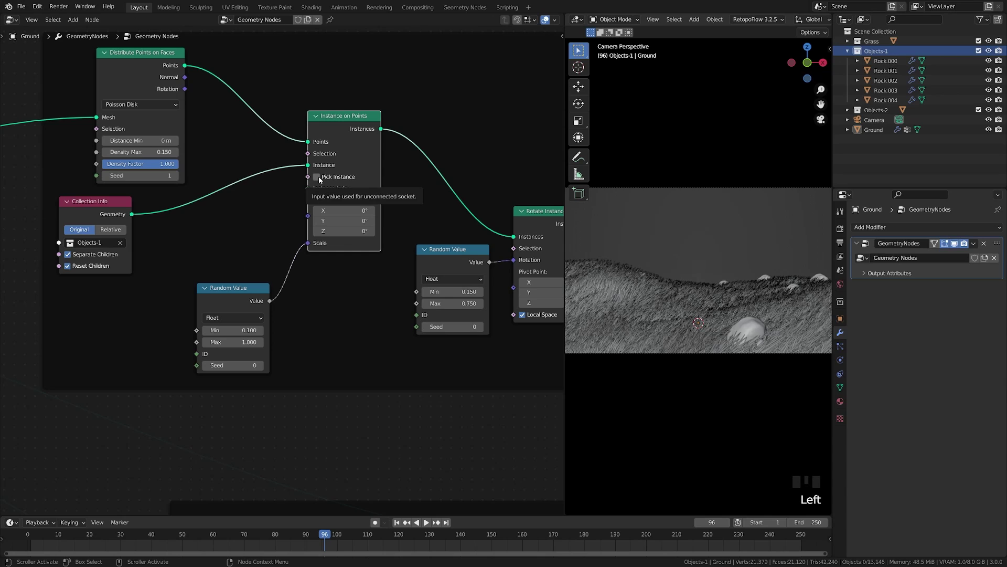
- Enable Pick Instance on the rock Instance on Points node so each point gets one rock
left_click(321, 181)
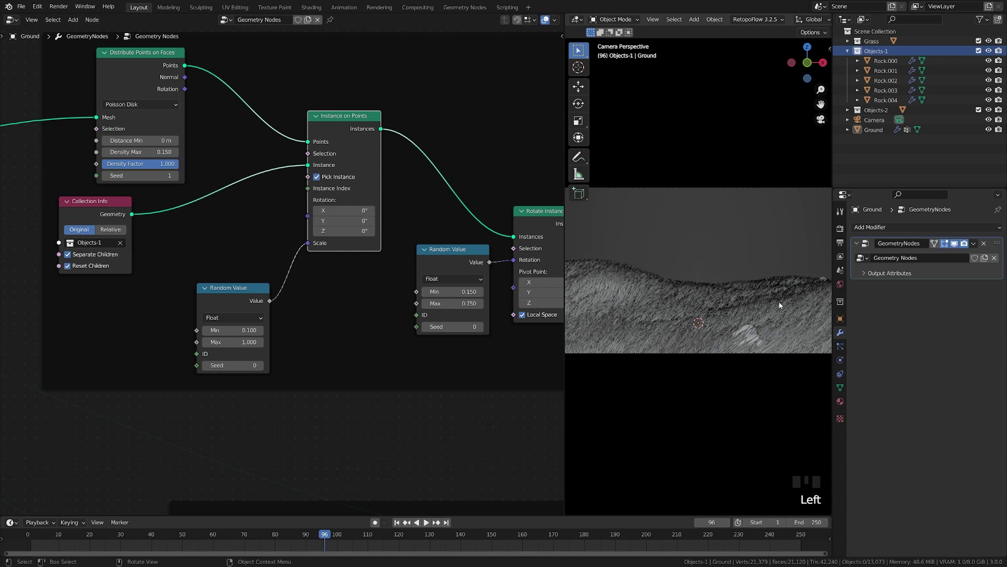
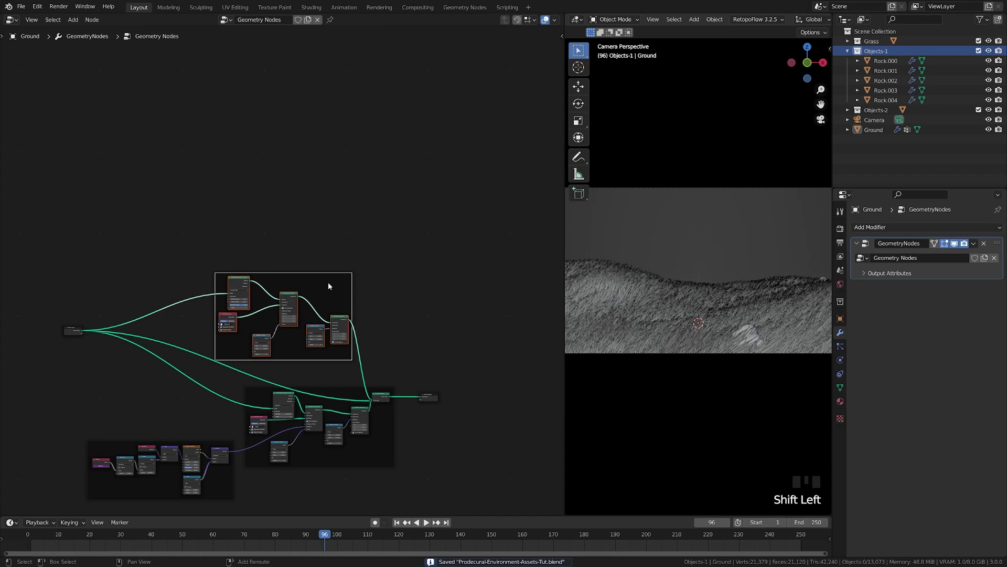
- Duplicate the scatter node frame and move the final join and output nodes further right
key("shift+d")
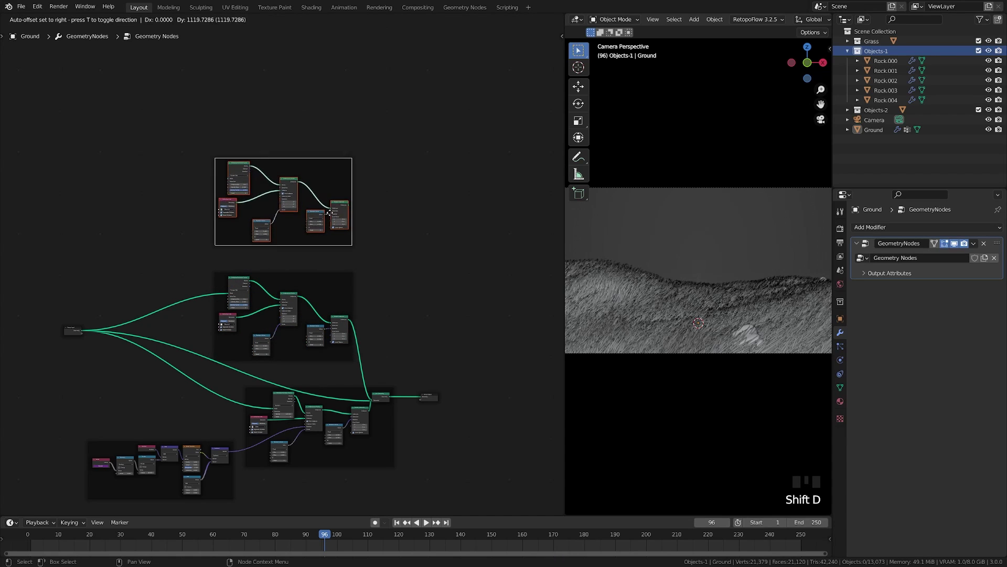
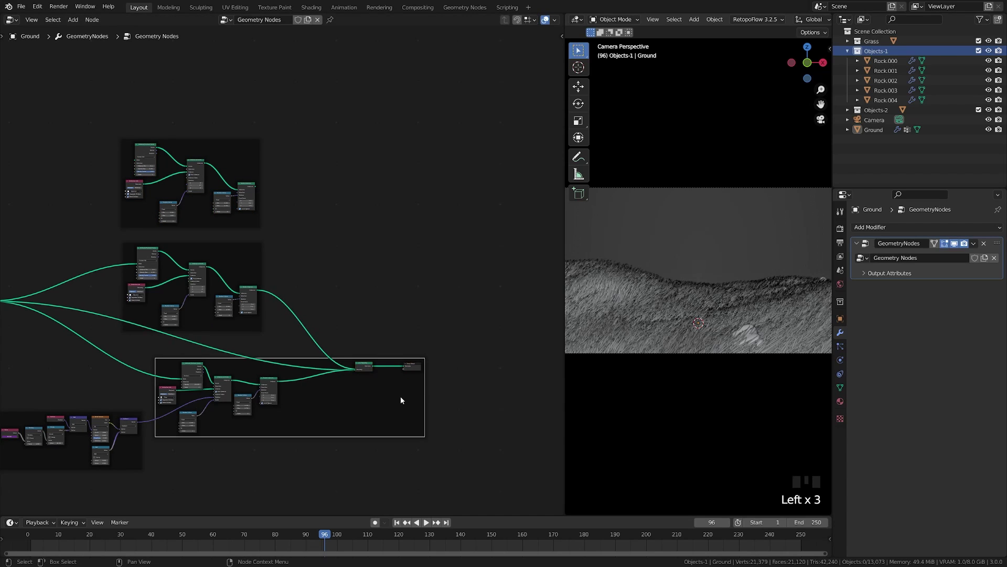
left_click(365, 365)
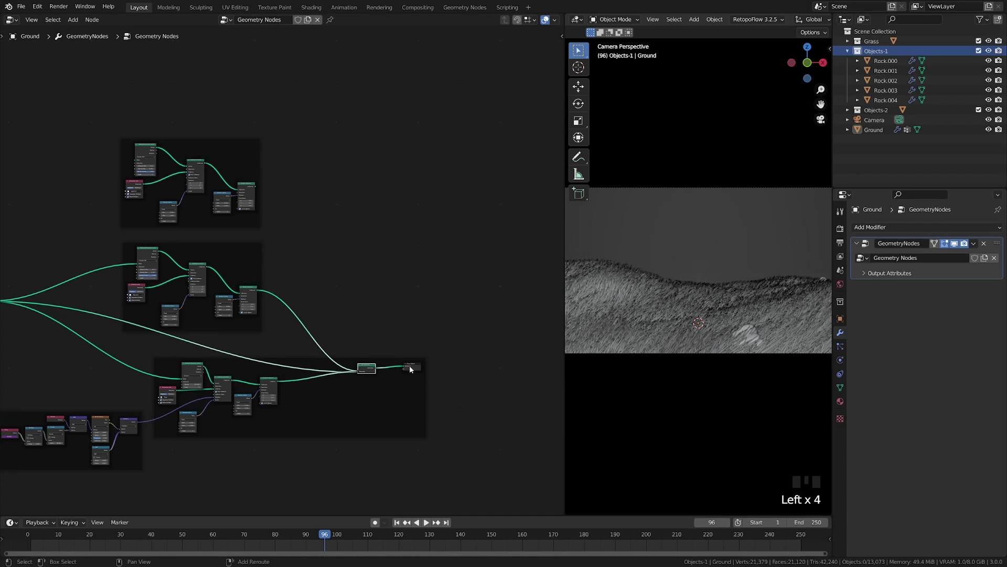
left_click(417, 371)
key("ctrl+j")
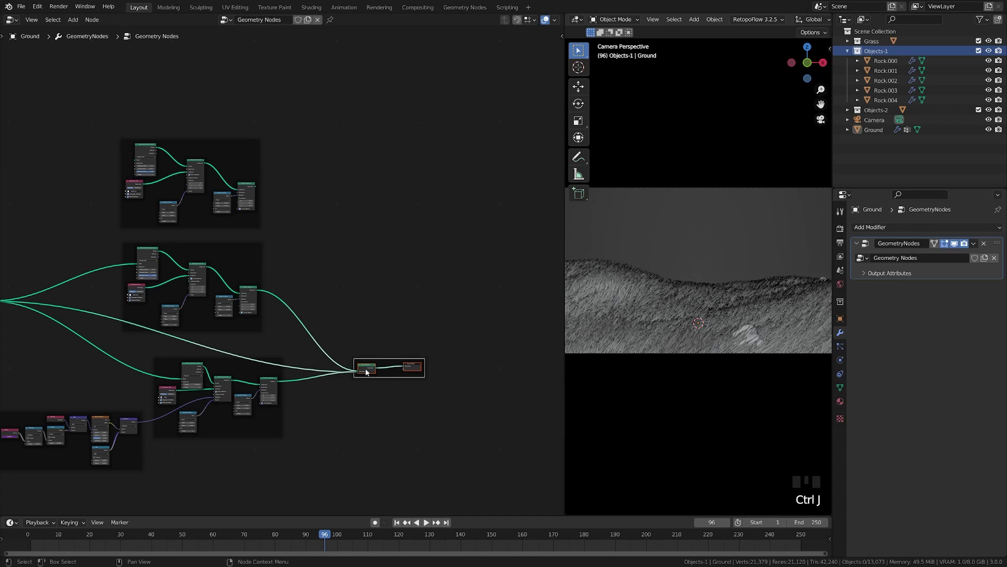
left_click_drag(373, 373, 403, 292)
left_click(407, 311)
left_click(407, 313)
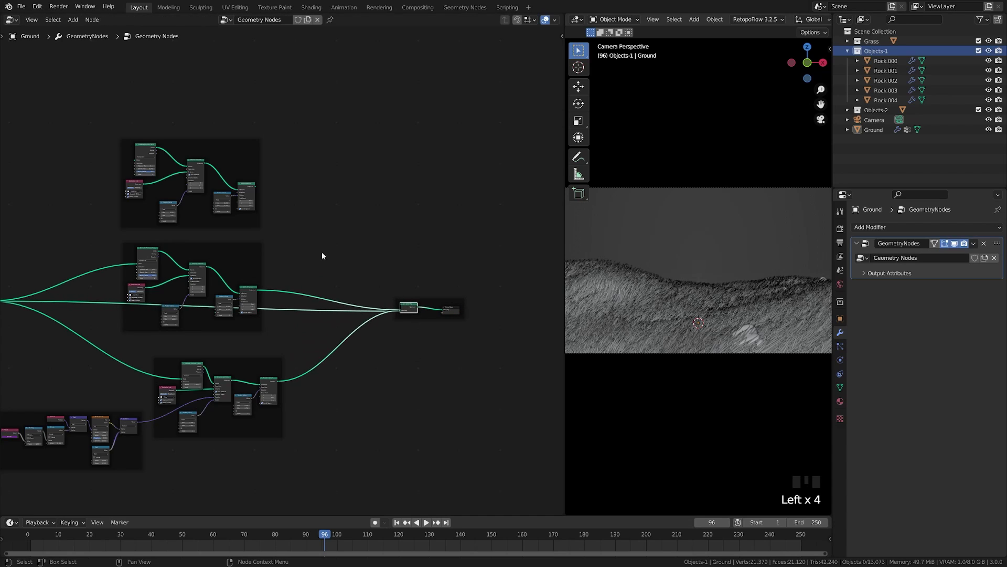
- Feed the duplicated scatter frame's geometry into the Join Geometry node
left_click(251, 191)
left_click(259, 188)
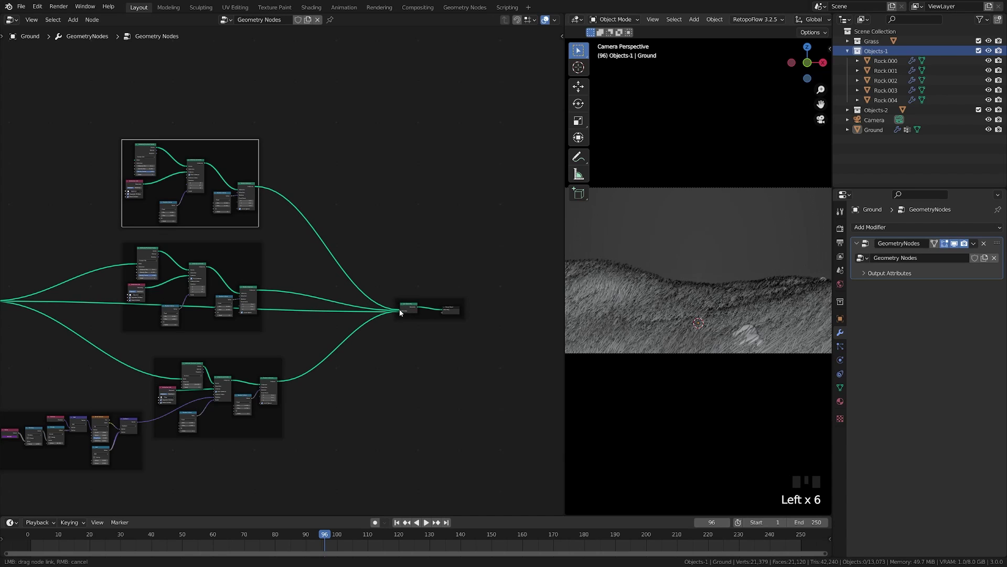
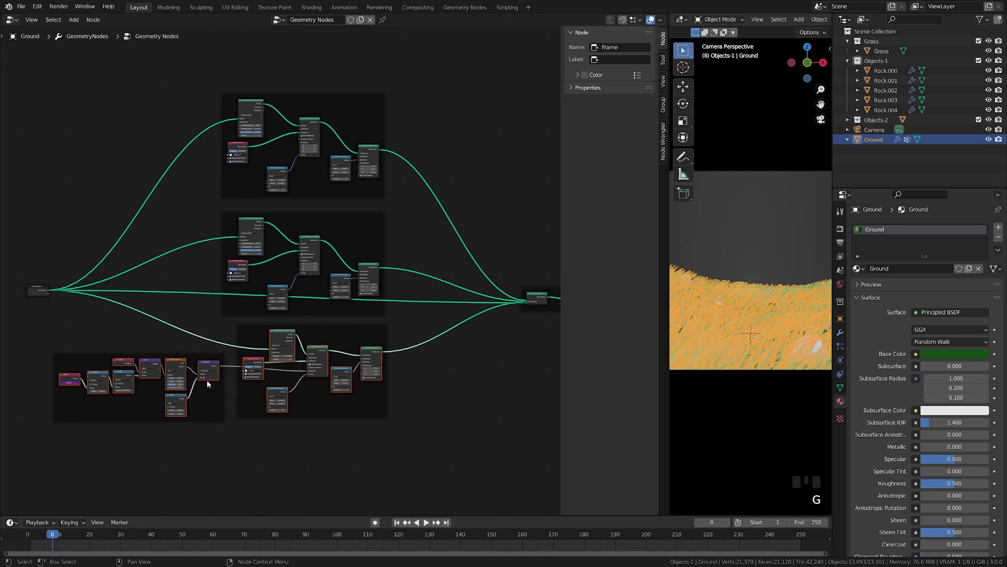
left_click(420, 403)
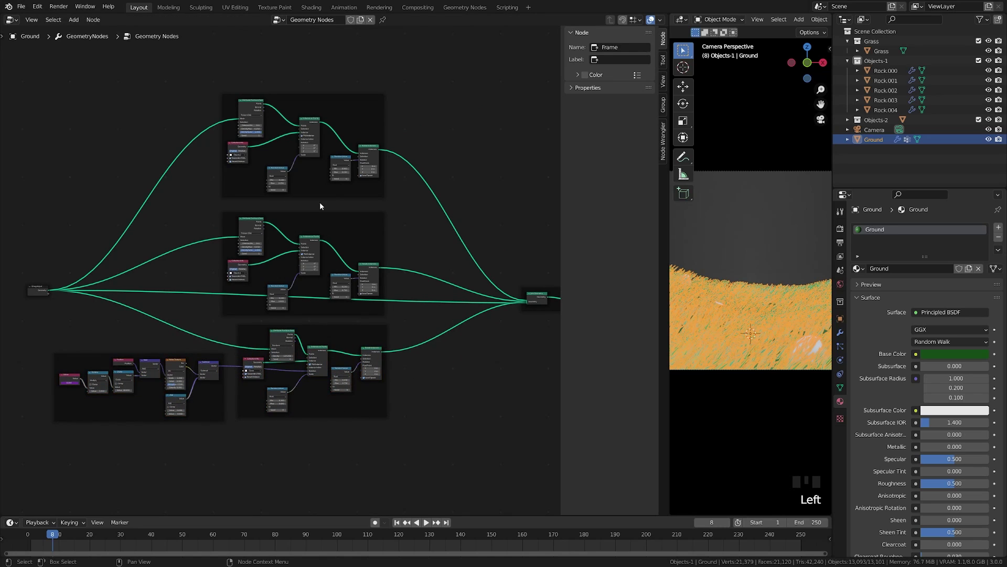
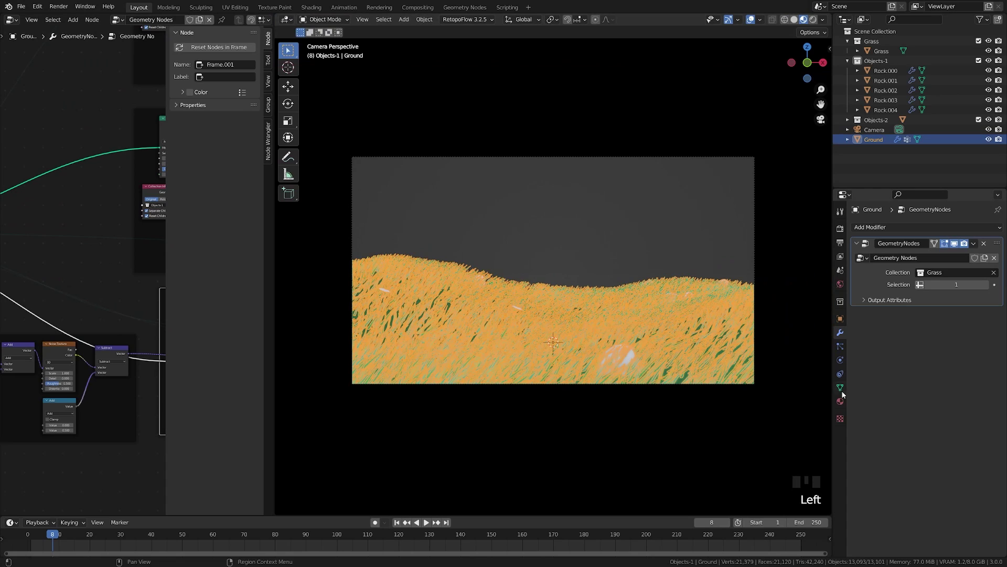
left_click(843, 388)
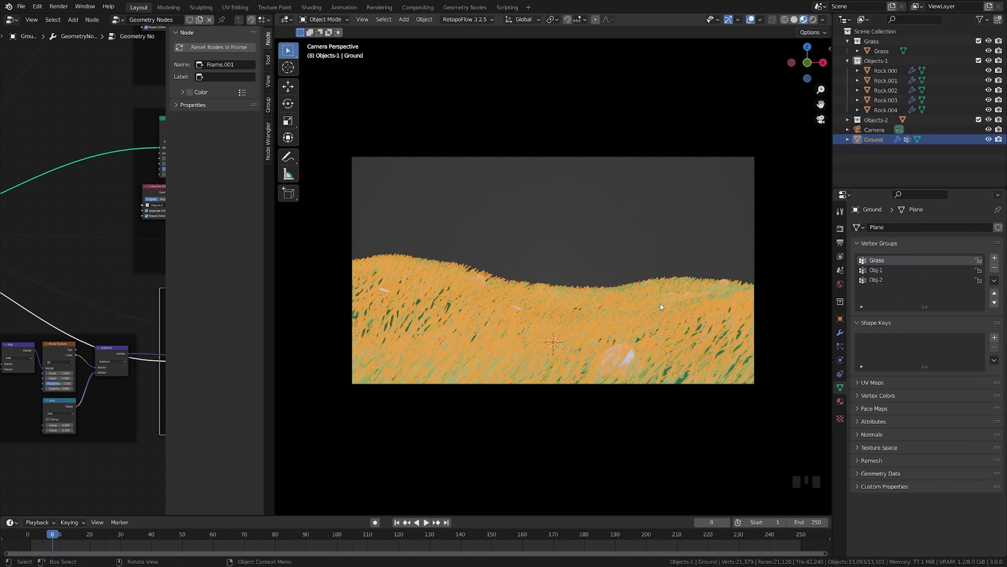
left_click_drag(674, 291, 627, 332)
key("Tab")
scroll("down", 3)
scroll("up", 3)
key("x")
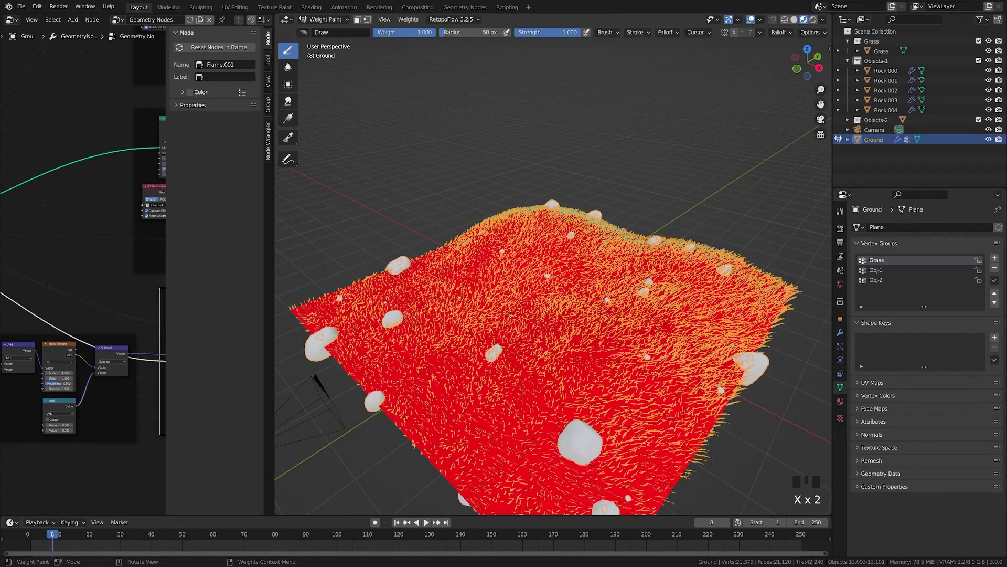
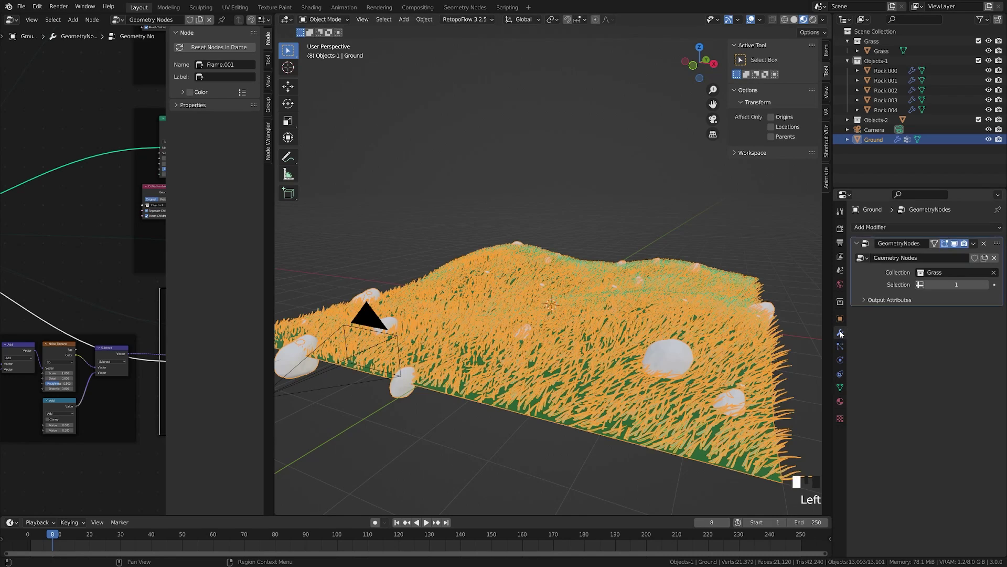
- Enlarge the Node Editor by dragging the area divider back to the right
left_click_drag(921, 287, 631, 328)
key("a")
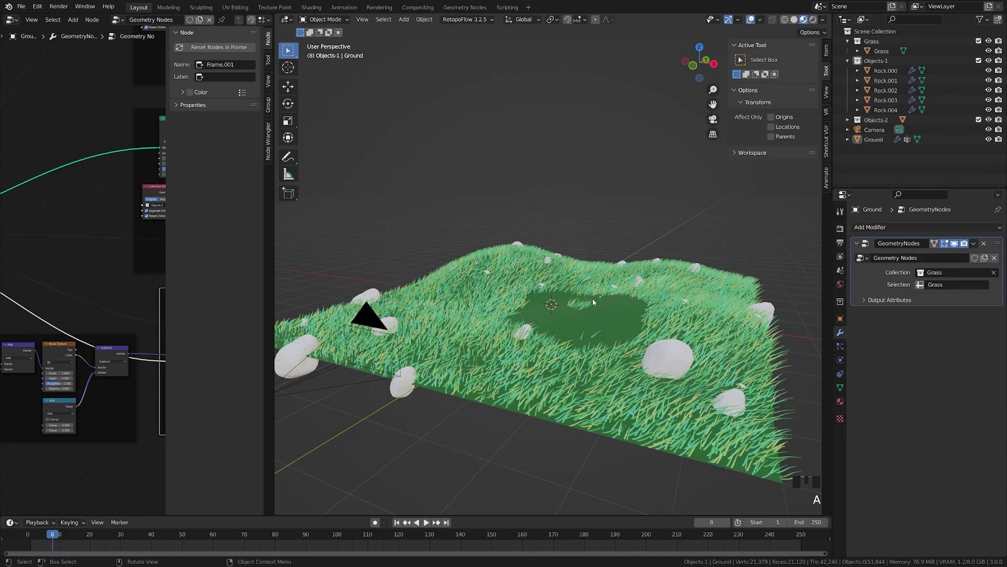
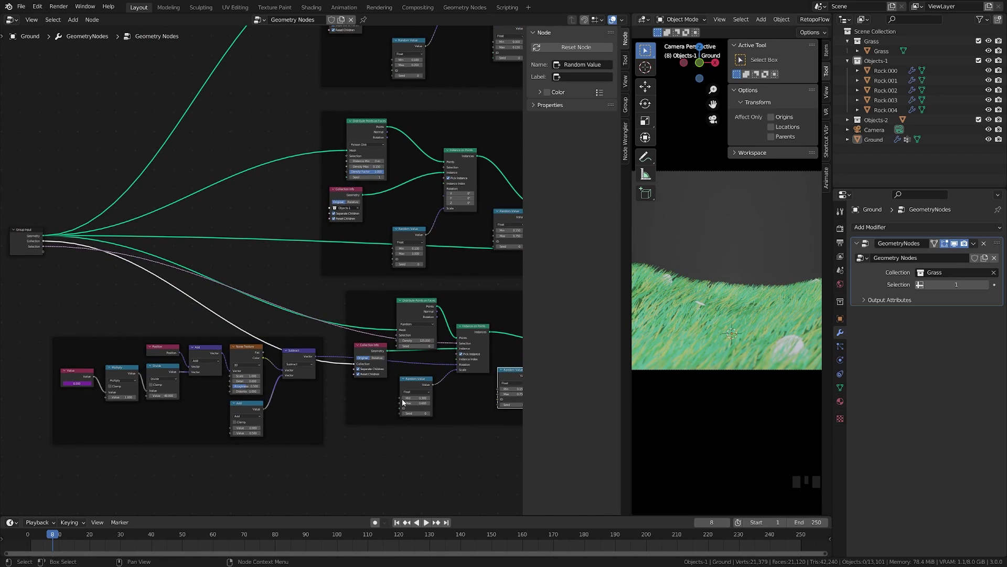
- Expose the Random Value Min/Max ranges (0.3–0.6 and 0.15–0.75) as modifier inputs
left_click_drag(401, 401, 255, 353)
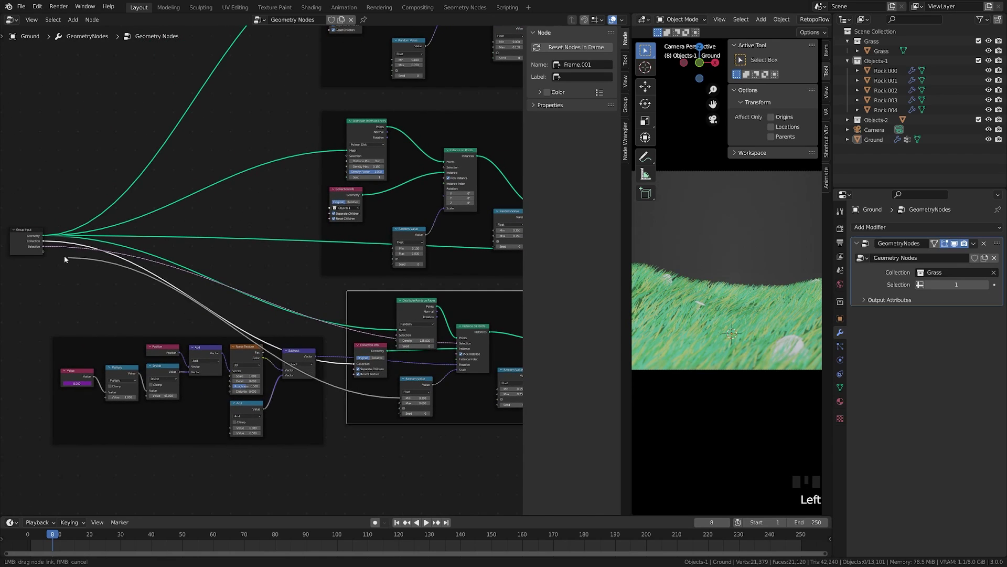
left_click_drag(402, 406, 457, 407)
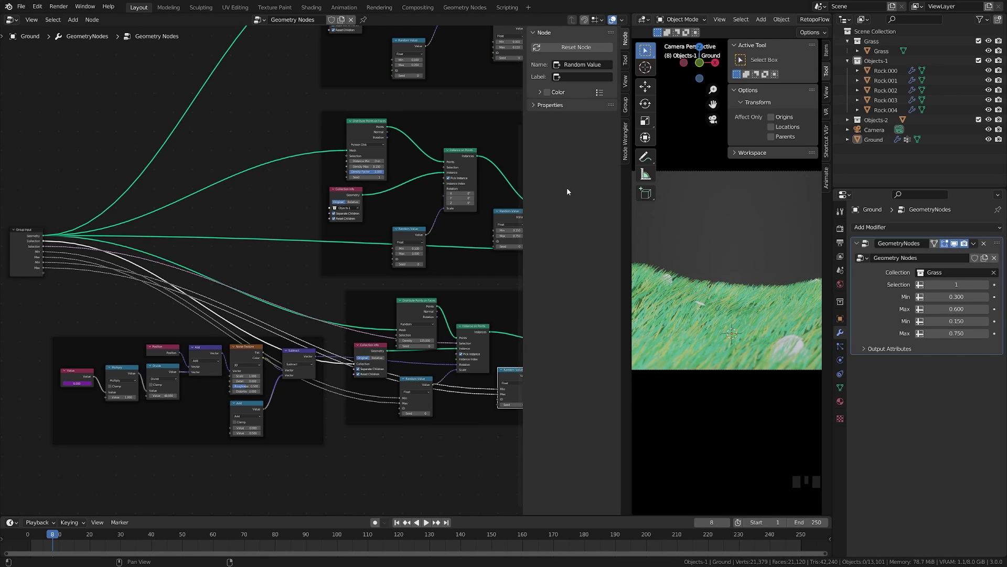
- Show the node group's inputs and outputs list in the N sidebar Group tab
left_click(628, 68)
left_click(629, 79)
left_click(628, 95)
left_click(627, 103)
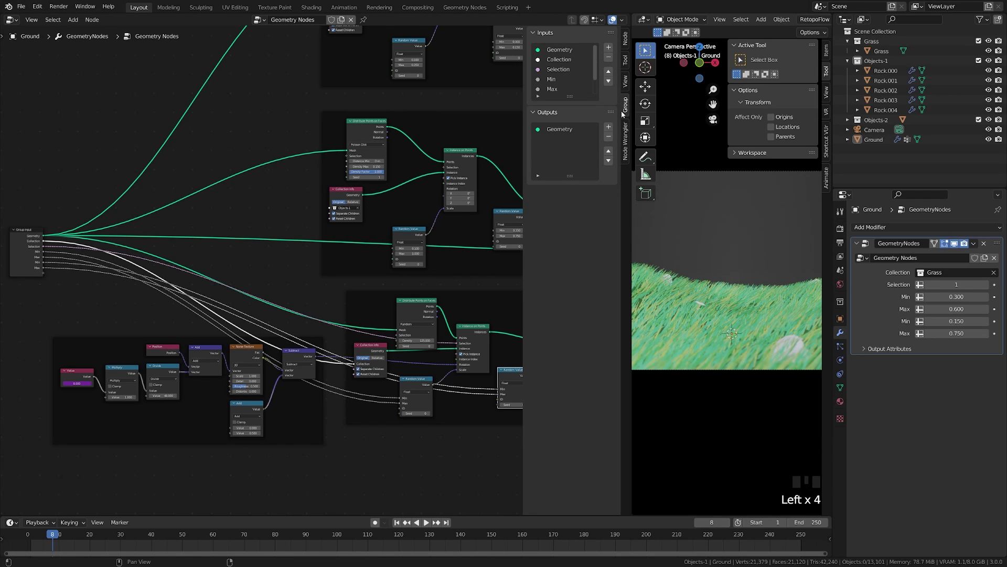
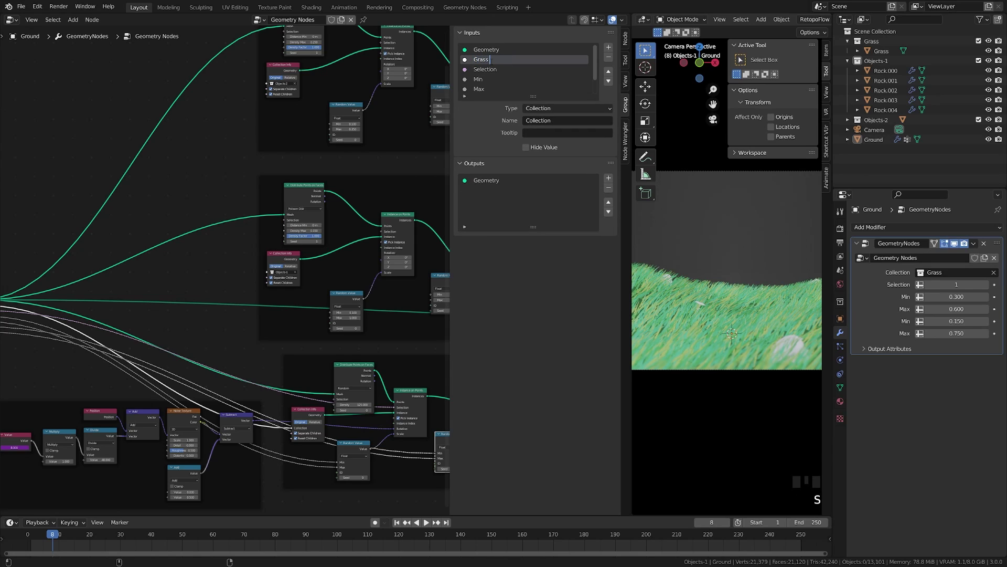
- Rename the Collection input to 'Grass Collec' and select the Selection input
key("l")
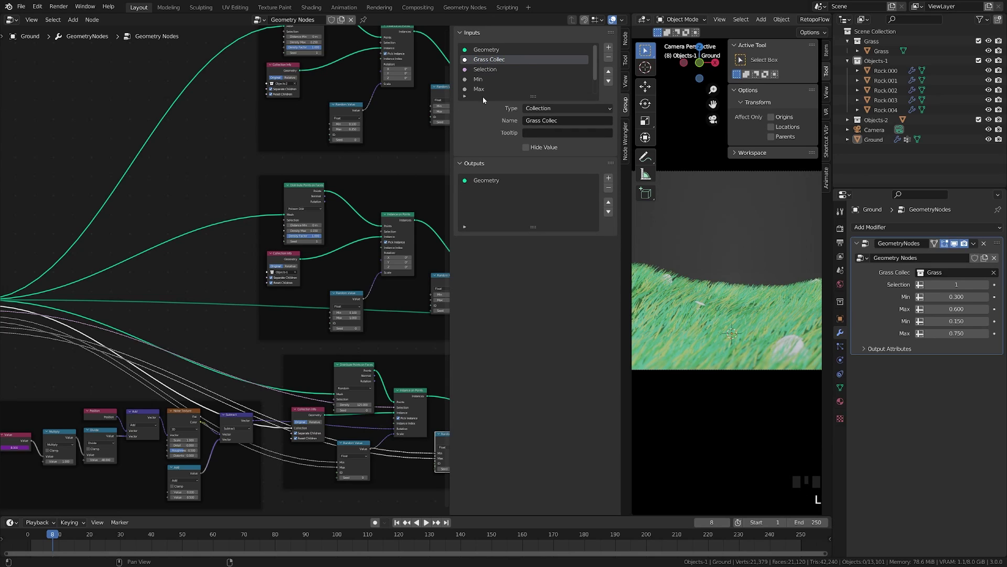
left_click(489, 72)
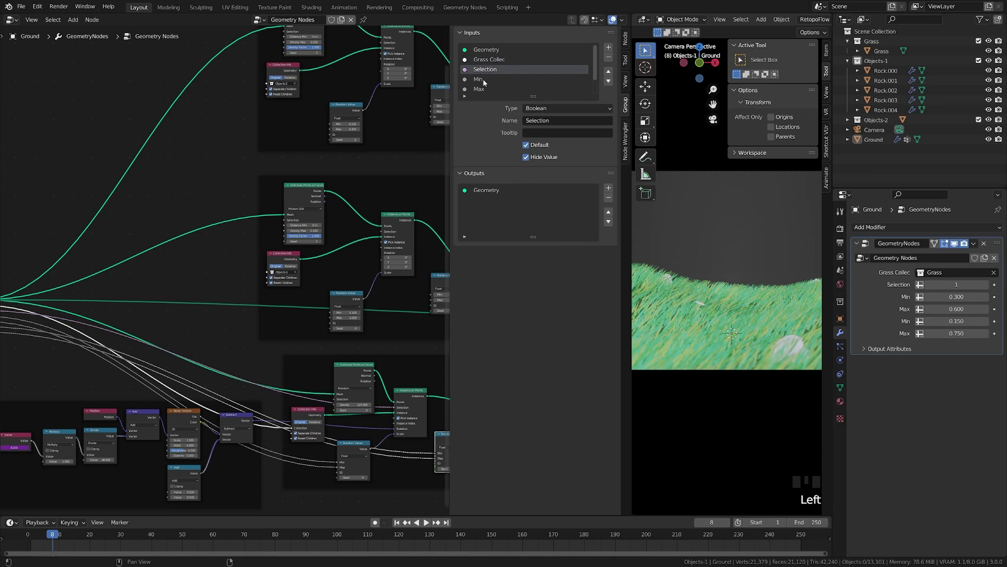
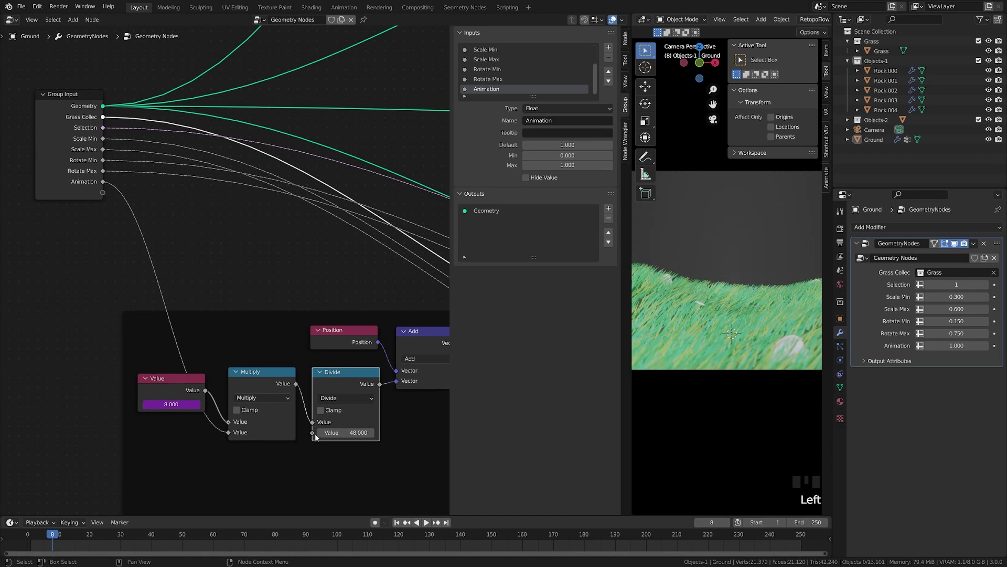
- Expose the Divide node's 48 value as an Animation Speed modifier input
left_click_drag(315, 435, 509, 84)
scroll("down", 3)
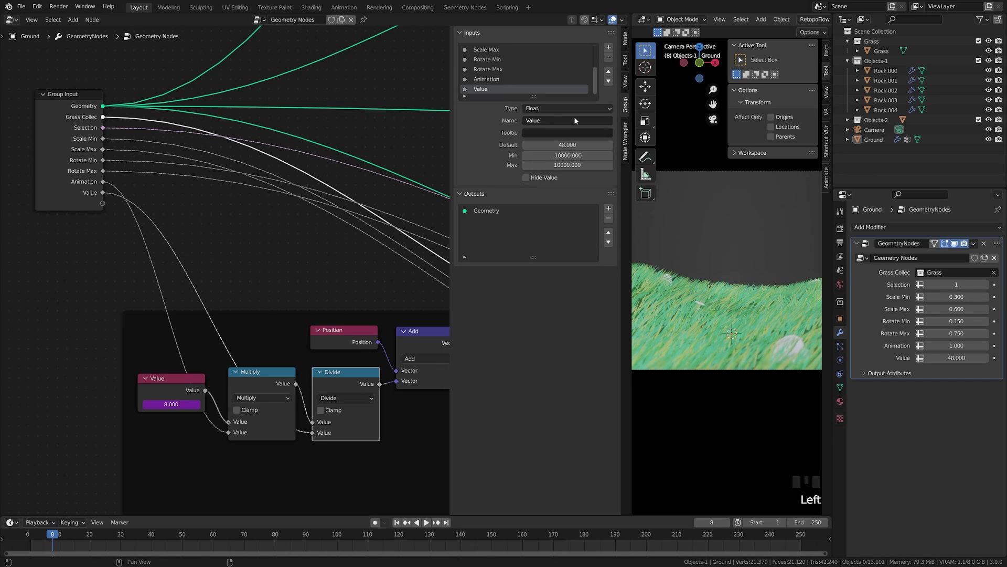
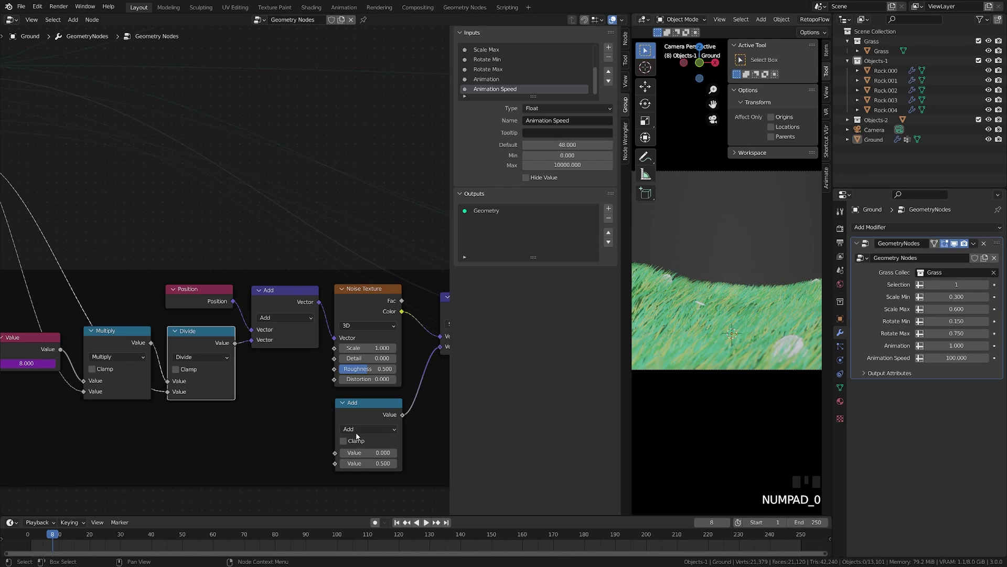
- Raise the time Value node from 8 to 67 and rewire it to check the animation
left_click_drag(392, 527, 402, 525)
left_click_drag(402, 523, 586, 410)
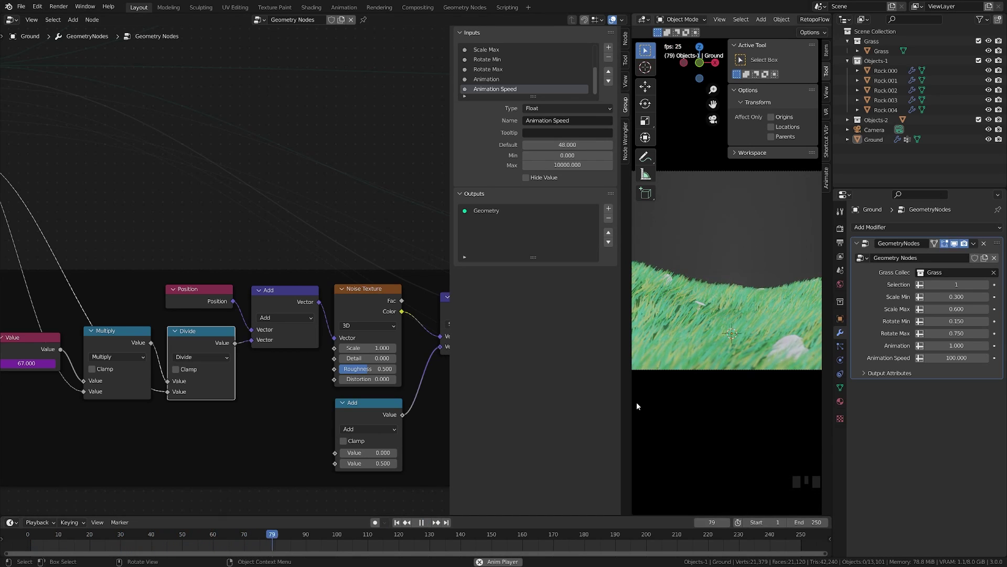